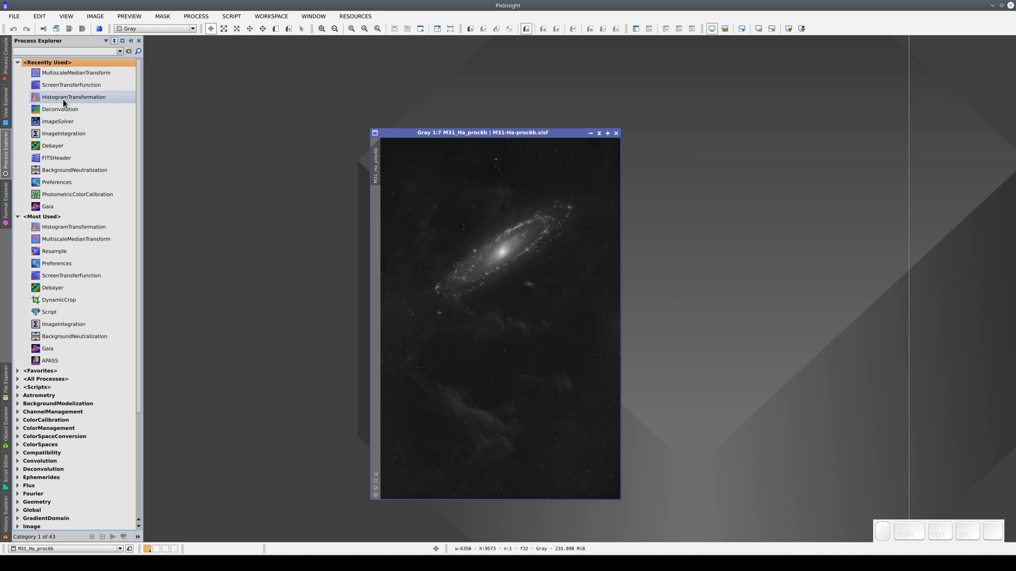
Stretch M31_Ha_proc6b with HistogramTransformation, midtones about 0.248, to reveal faint nebulosity
{"action": "left_click", "coordinate": [65, 100]}
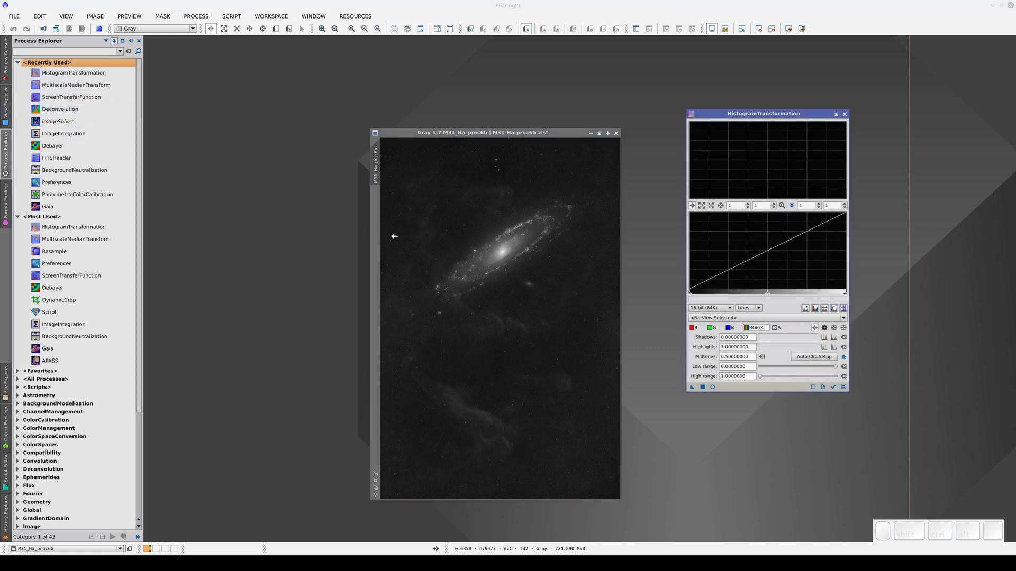
{"action": "left_click", "coordinate": [836, 389]}
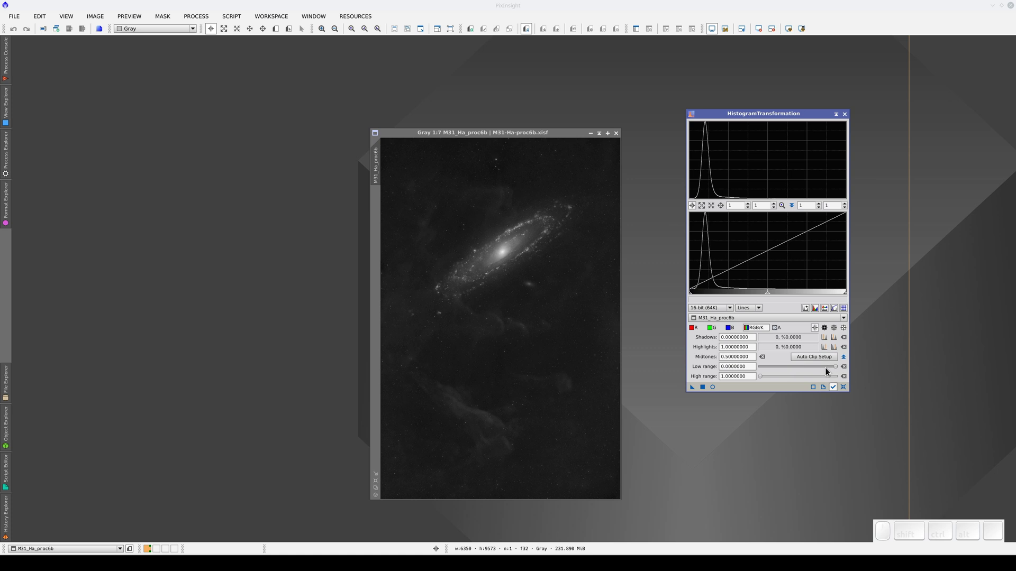
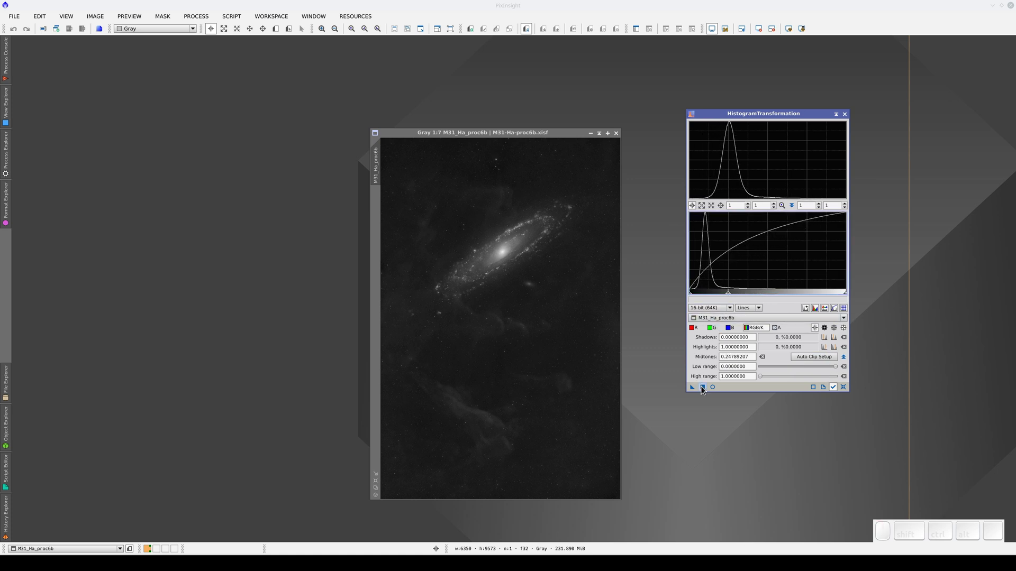
{"action": "left_click", "coordinate": [704, 391]}
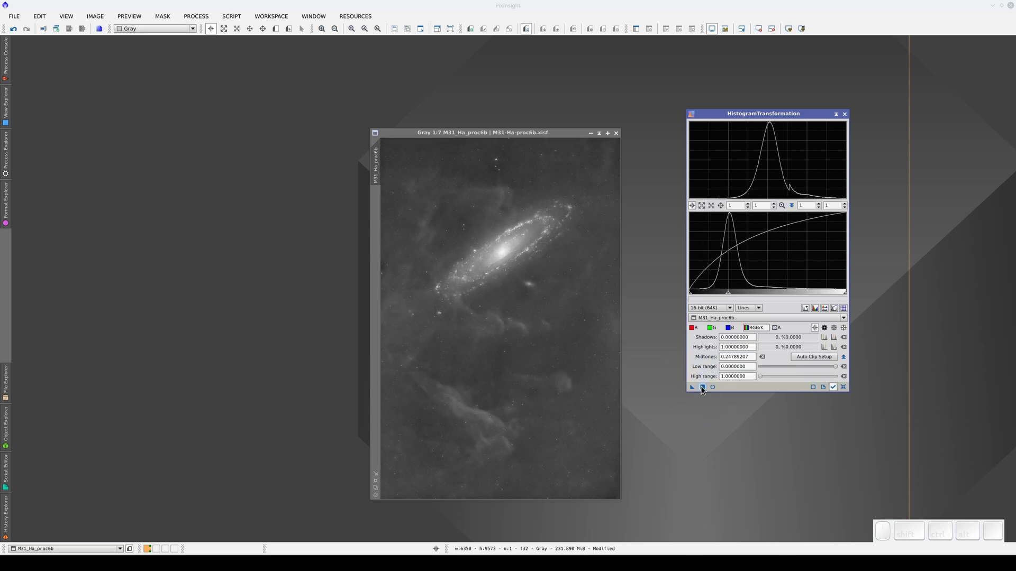
Run Regularized Richardson-Lucy deconvolution with 100 iterations on the whole M31 image
{"action": "scroll", "scroll_direction": "down", "scroll_amount": 3}
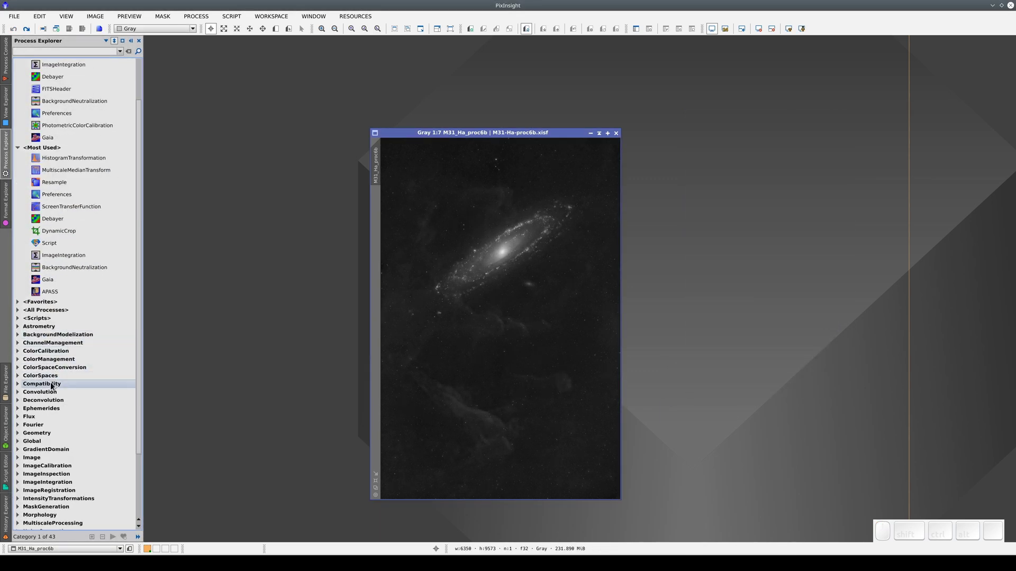
{"action": "left_click", "coordinate": [52, 401]}
{"action": "left_click", "coordinate": [51, 410]}
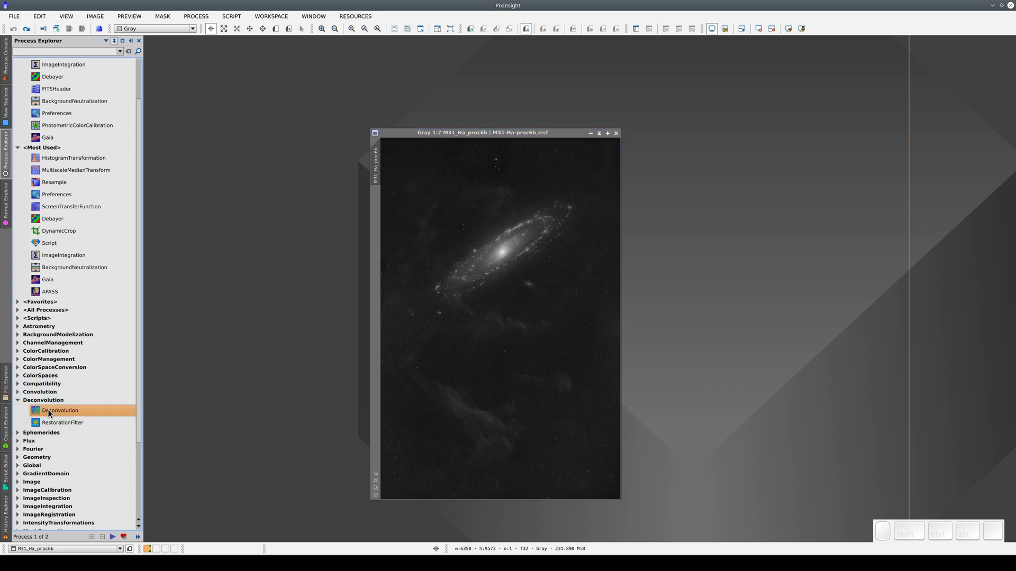
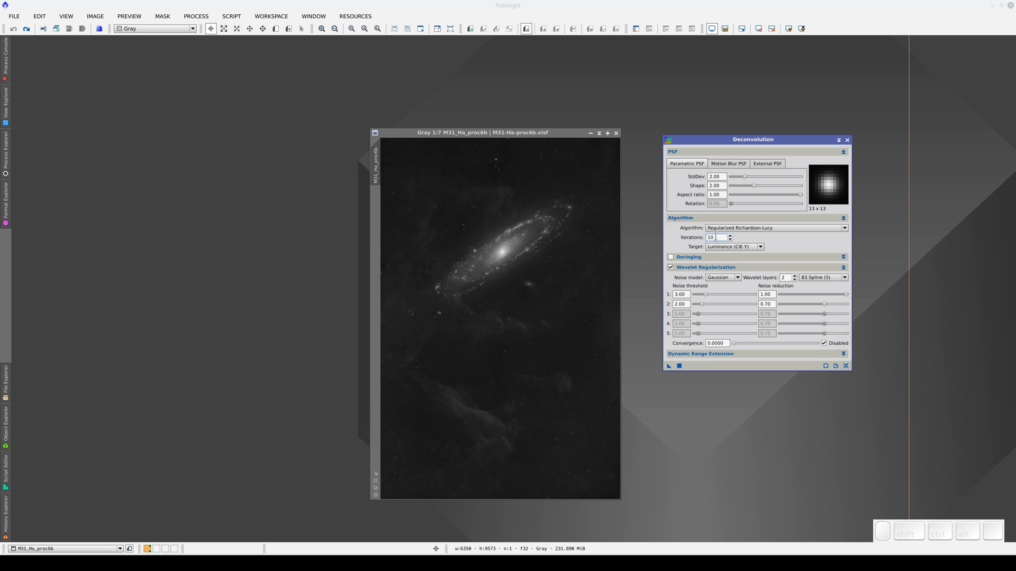
{"action": "key", "text": "KP_0"}
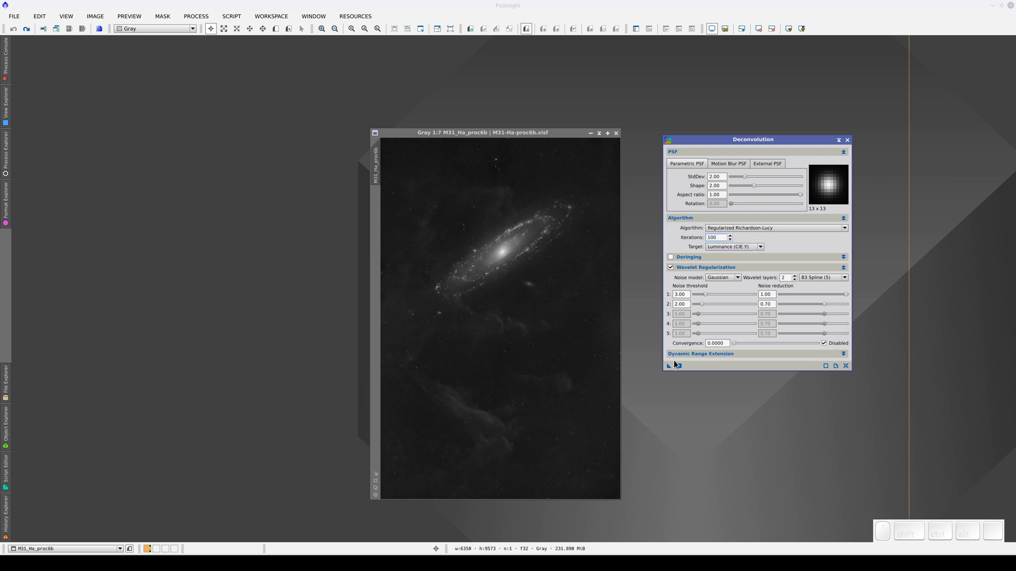
{"action": "left_click", "coordinate": [683, 371]}
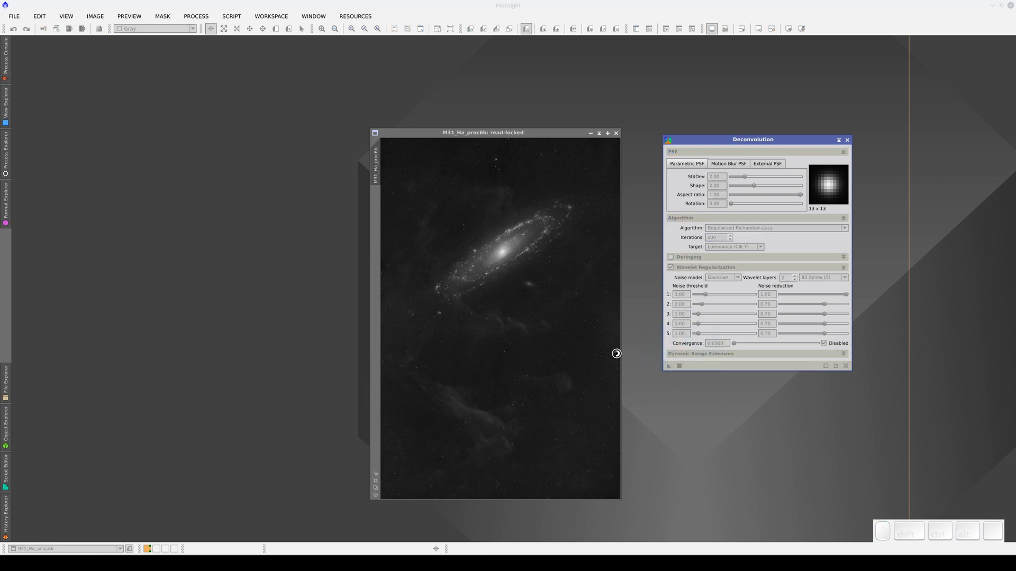
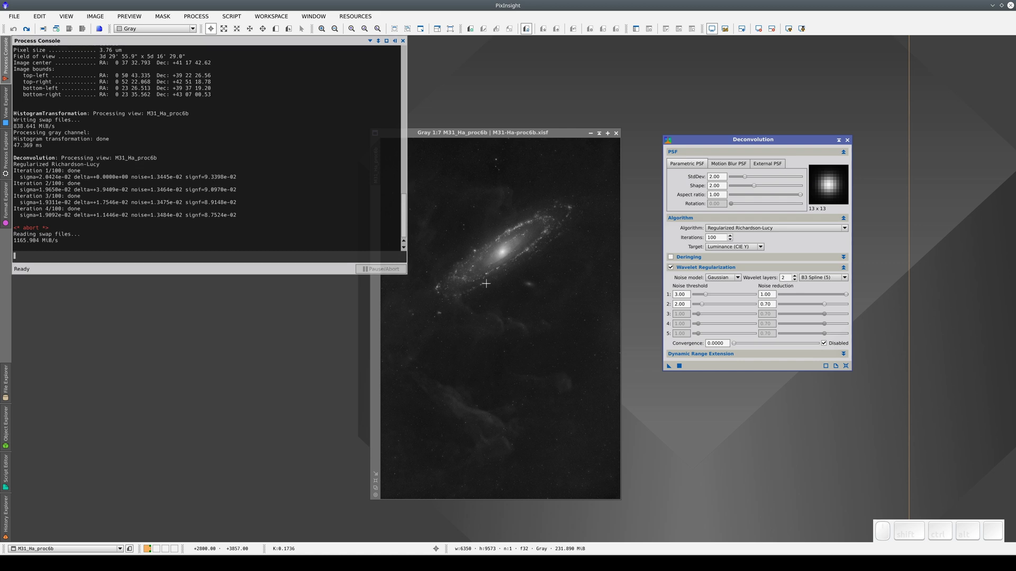
Dismiss the console log and enlarge the image window to inspect Preview01 on the core
{"action": "left_click", "coordinate": [278, 29]}
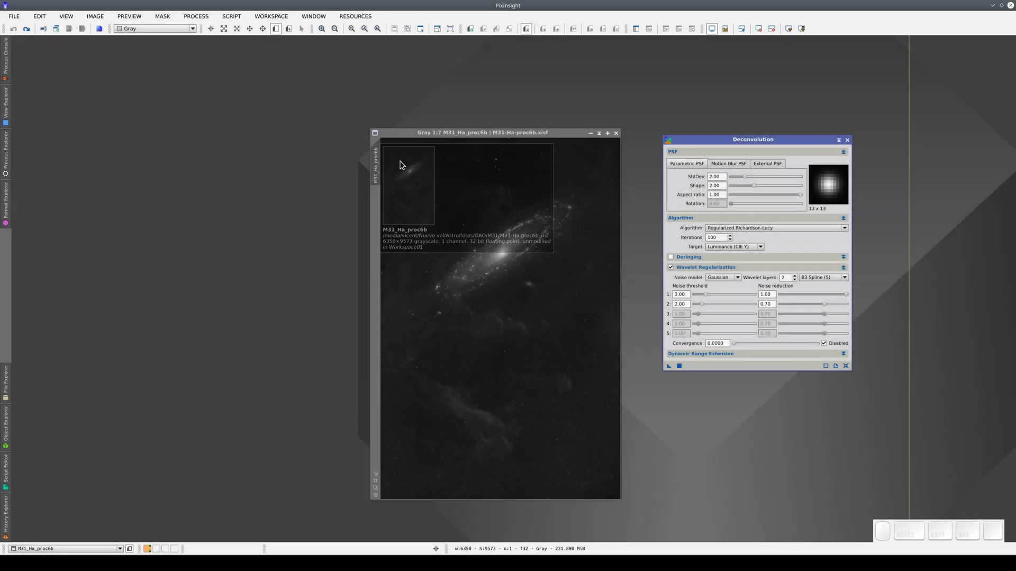
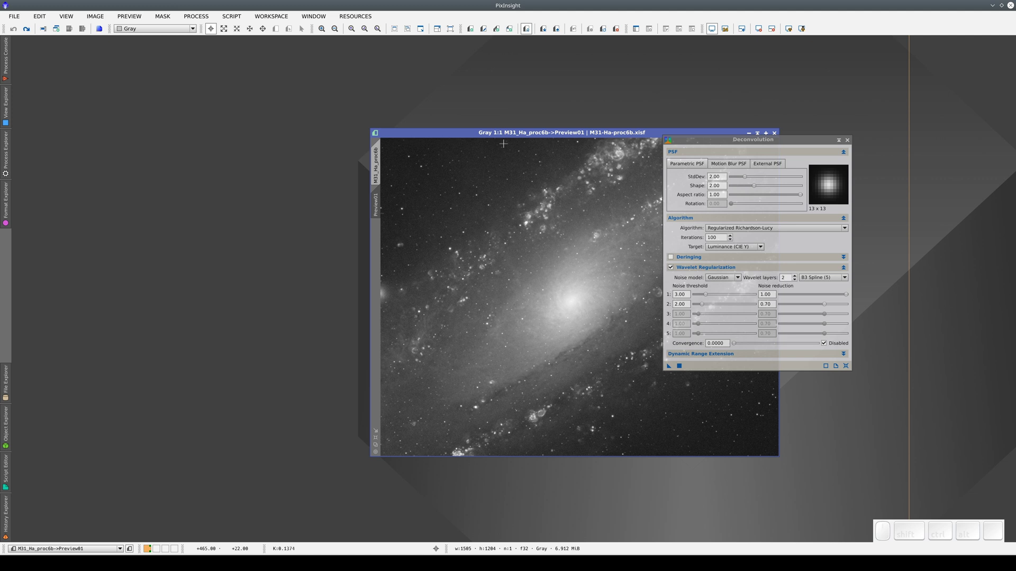
{"action": "left_click_drag", "start_coordinate": [506, 140], "coordinate": [384, 141]}
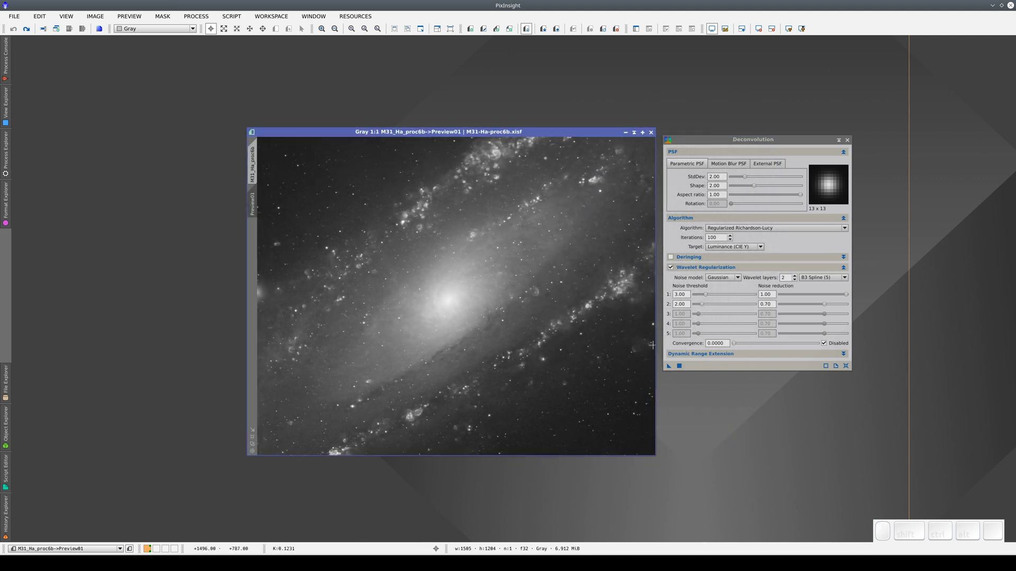
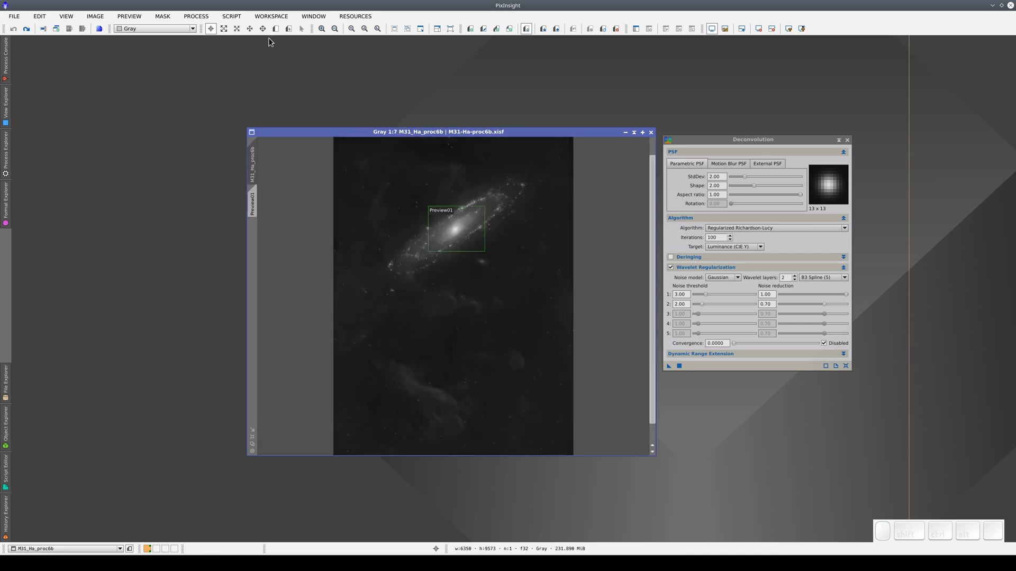
Mark further preview regions over the galaxy alongside Preview01
{"action": "left_click", "coordinate": [278, 36]}
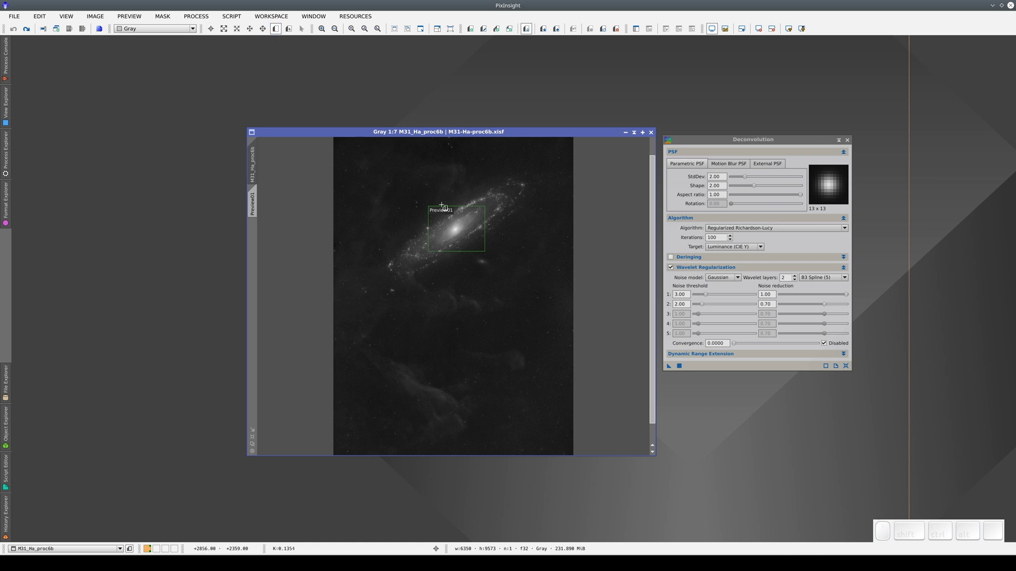
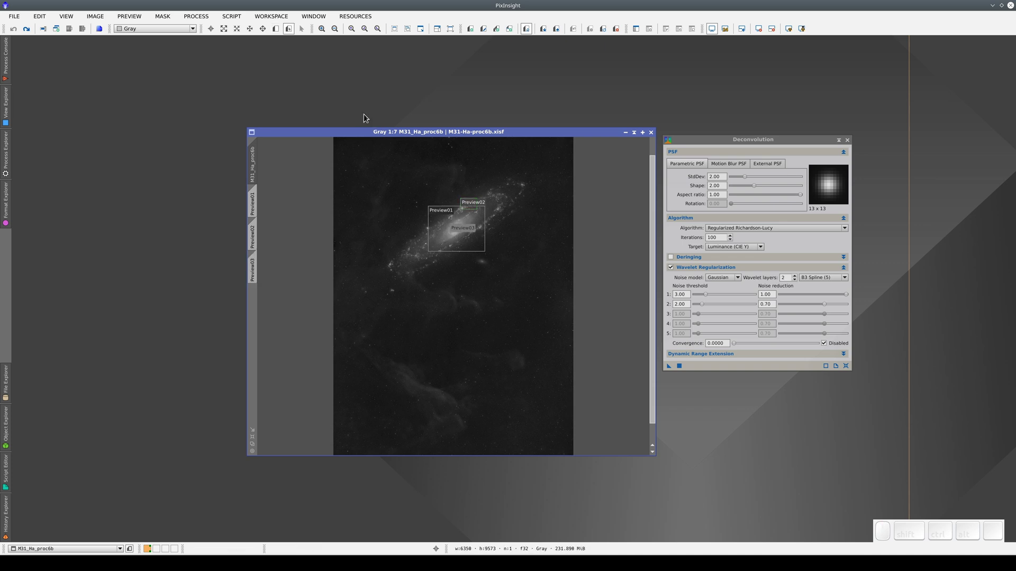
{"action": "left_click", "coordinate": [278, 34]}
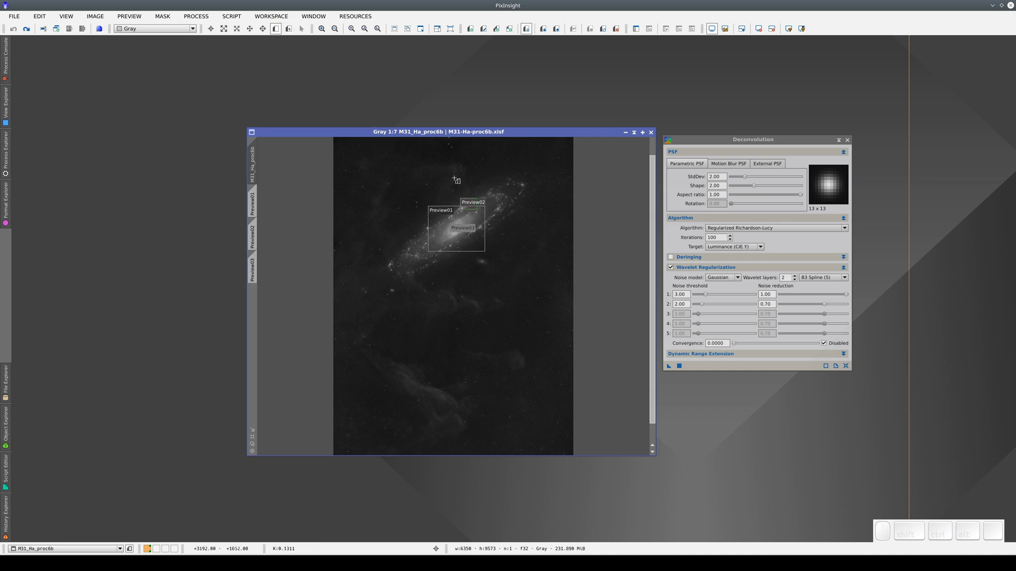
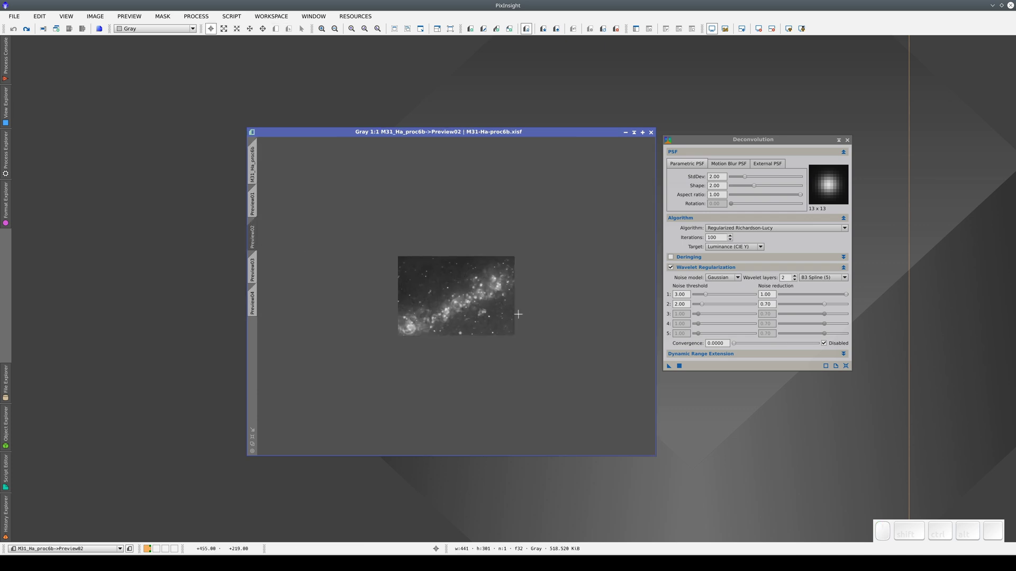
Run the deconvolution on Preview02 and then on Preview03
{"action": "scroll", "scroll_direction": "up", "scroll_amount": 3}
{"action": "left_click", "coordinate": [684, 371]}
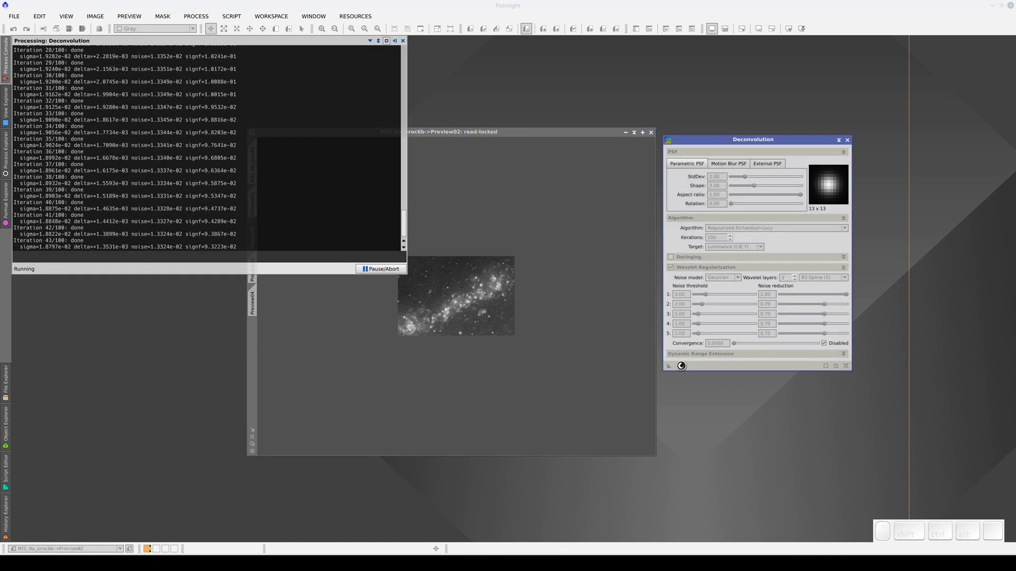
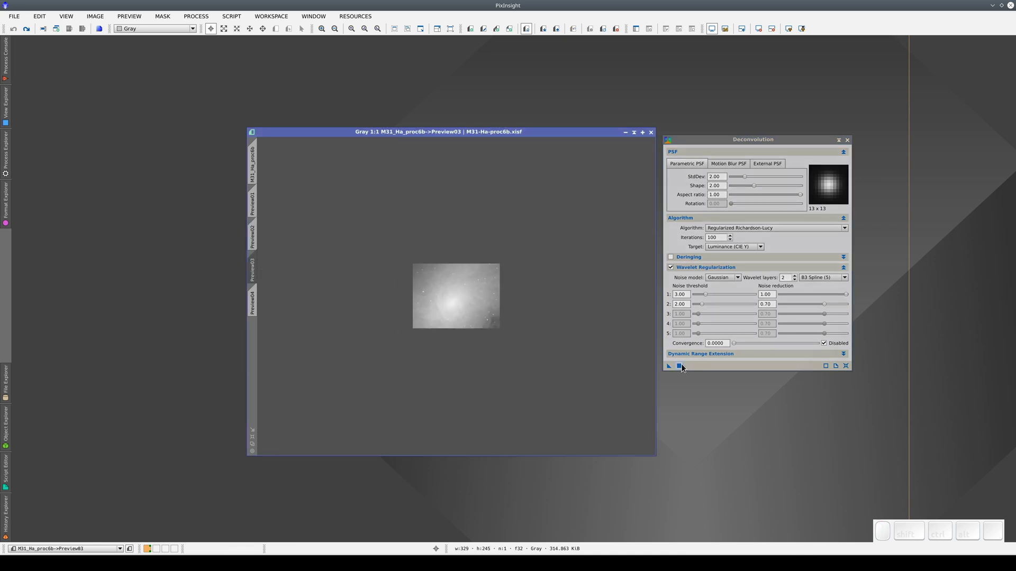
{"action": "left_click", "coordinate": [683, 366]}
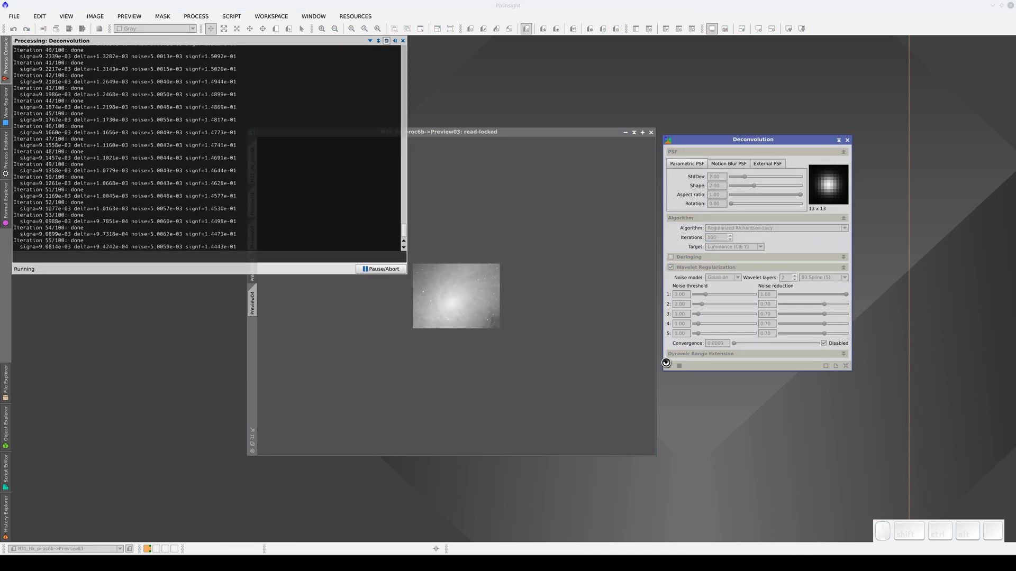
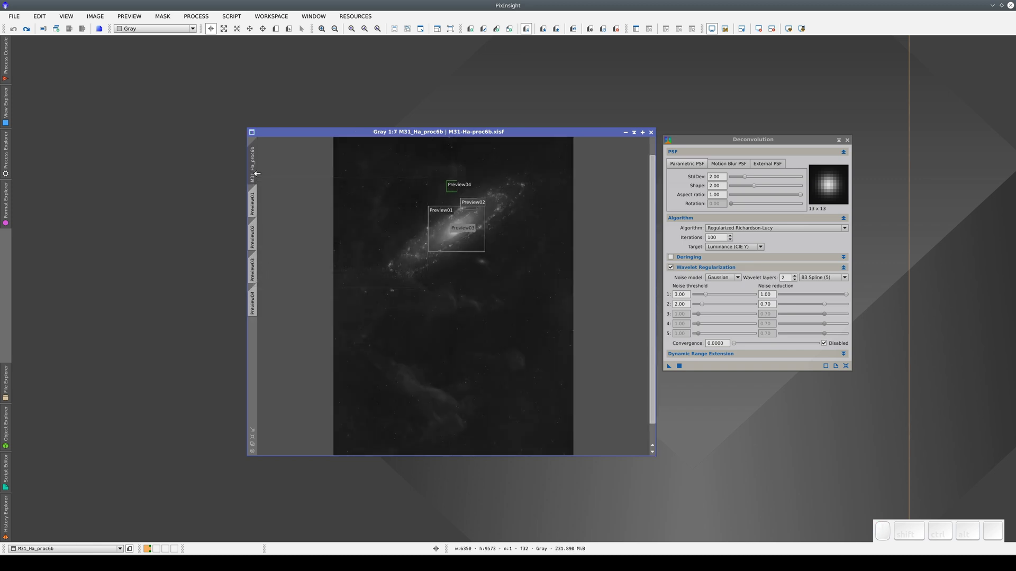
Cycle to the star-field Preview04 and back to the full M31 image
{"action": "key", "text": "ctrl+Right"}
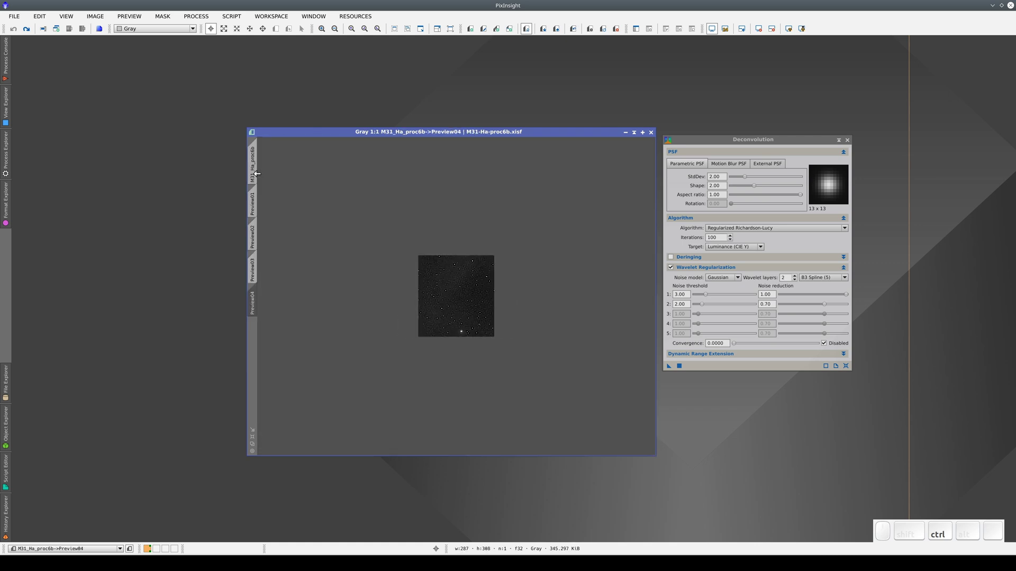
{"action": "key", "text": "ctrl+Left"}
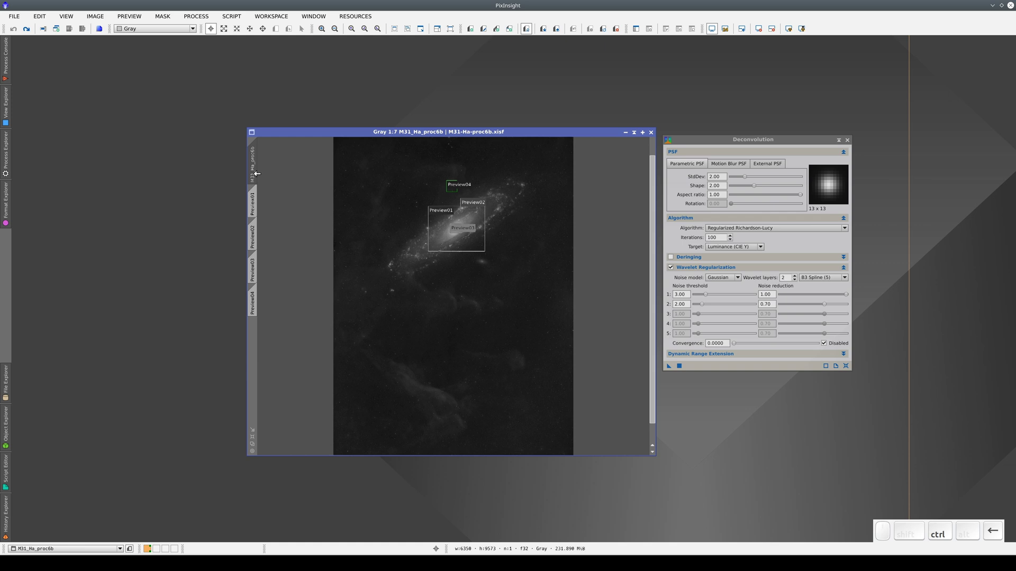
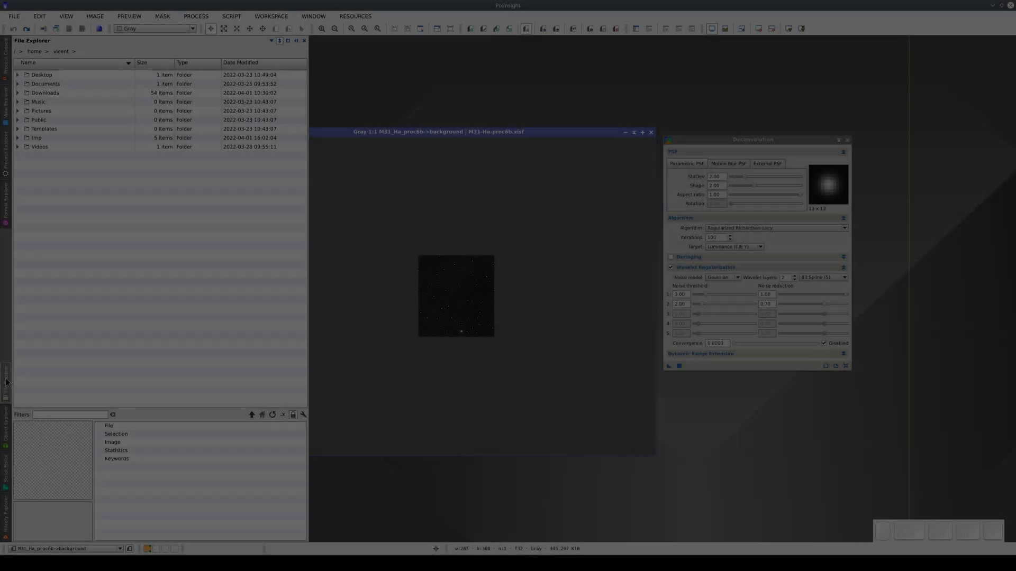
Load the H_QHY600 M31 image from the tmp folder
{"action": "scroll", "scroll_direction": "up", "scroll_amount": 3}
{"action": "left_click", "coordinate": [47, 94]}
{"action": "scroll", "scroll_direction": "up", "scroll_amount": 3}
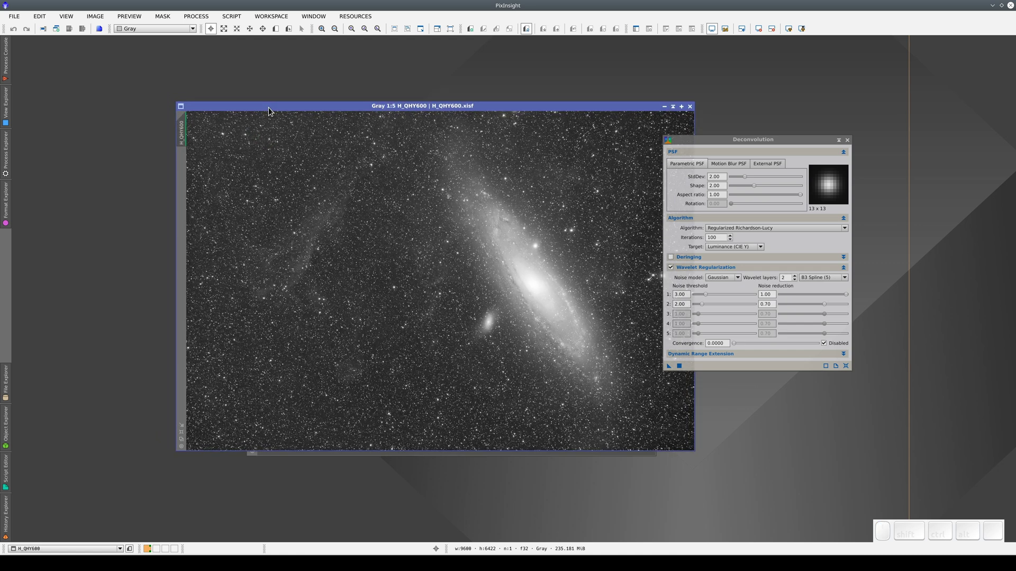
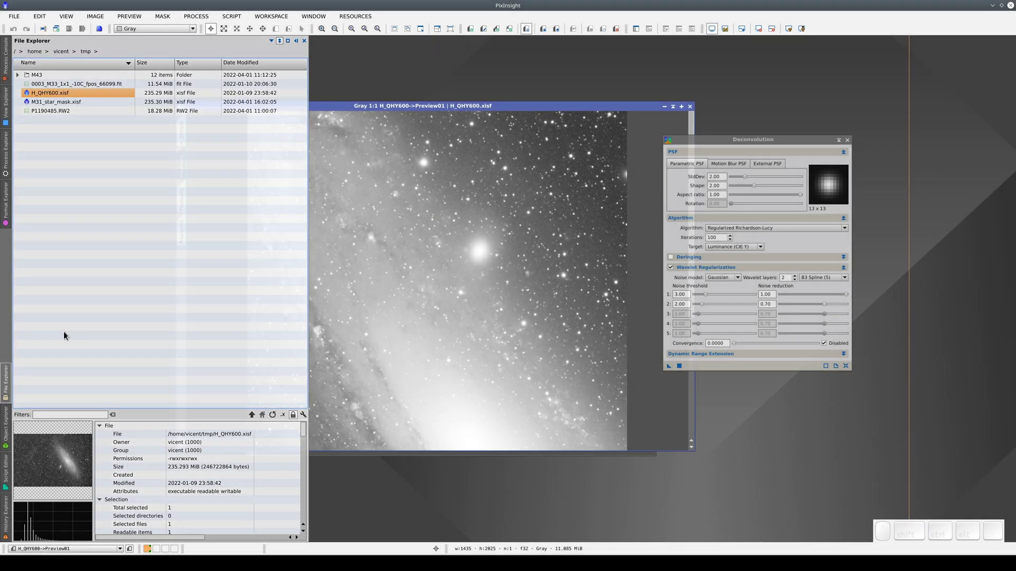
Load the M31_star_mask image and move its window aside from H_QHY600
{"action": "left_click", "coordinate": [62, 104]}
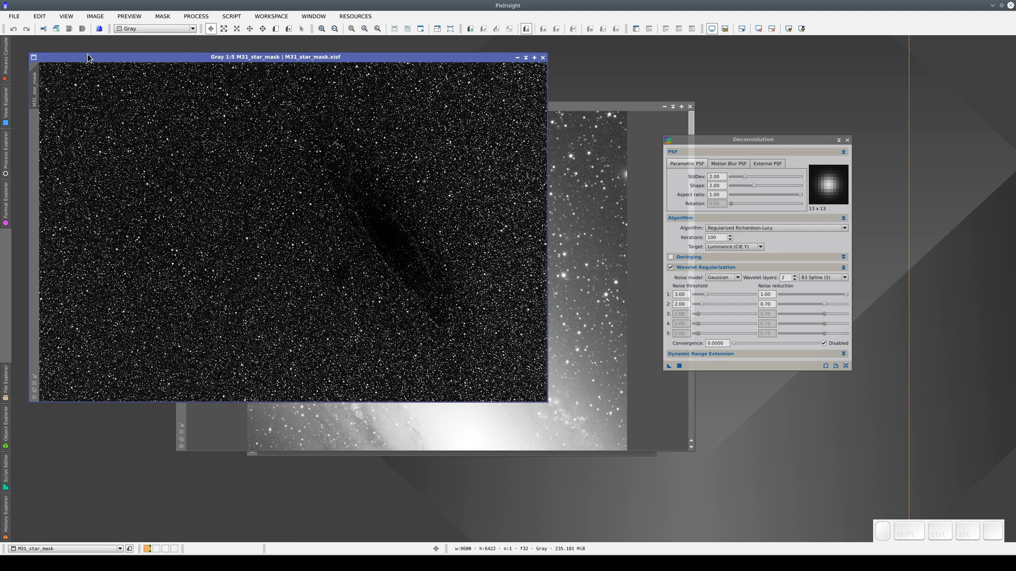
{"action": "scroll", "scroll_direction": "up", "scroll_amount": 3}
{"action": "left_click_drag", "start_coordinate": [91, 61], "coordinate": [413, 59]}
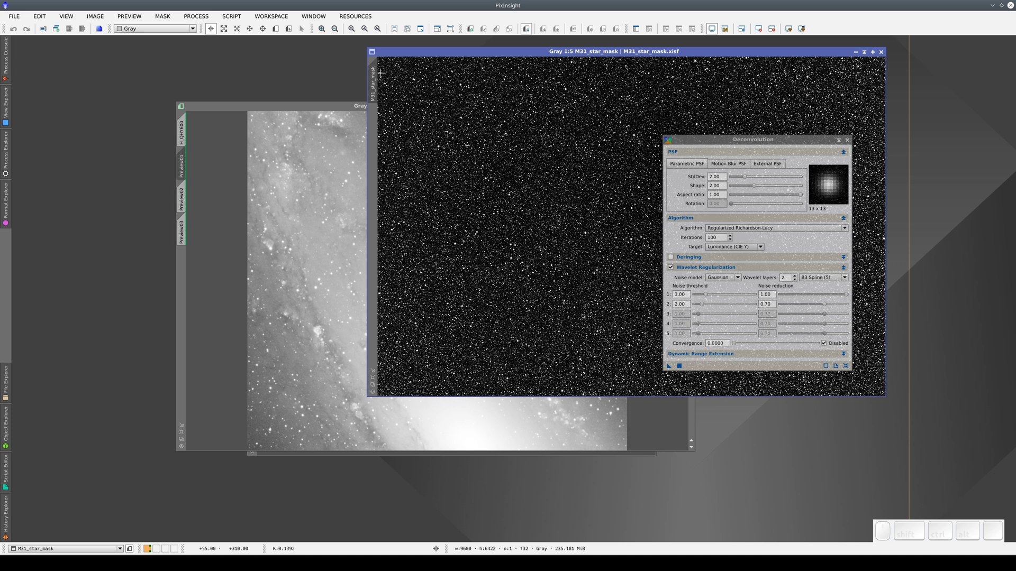
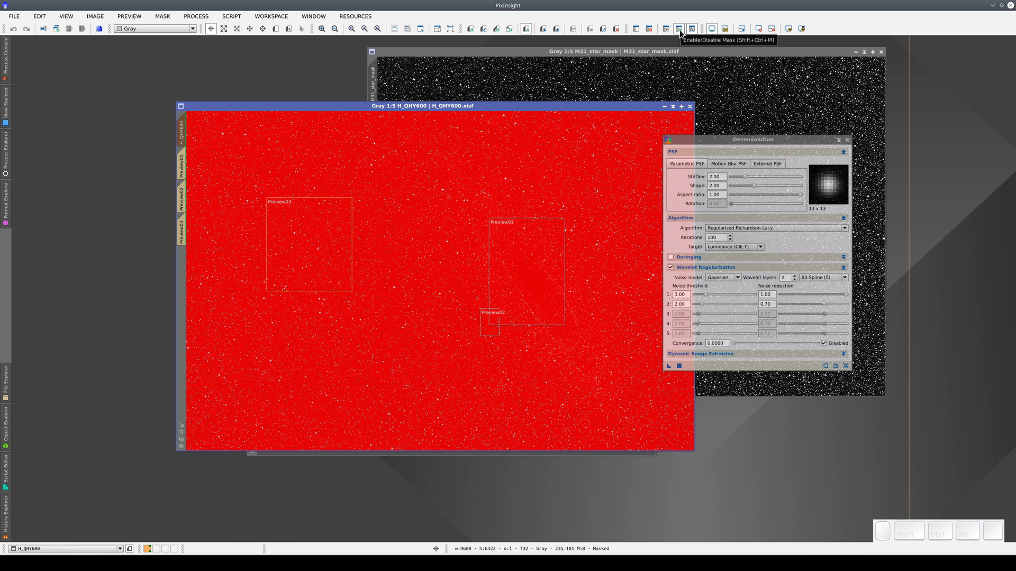
Toggle the star mask on H_QHY600 several times to compare, leaving it enabled, then show View Explorer
{"action": "left_click", "coordinate": [680, 33]}
{"action": "left_click", "coordinate": [680, 33]}
{"action": "left_click", "coordinate": [680, 33]}
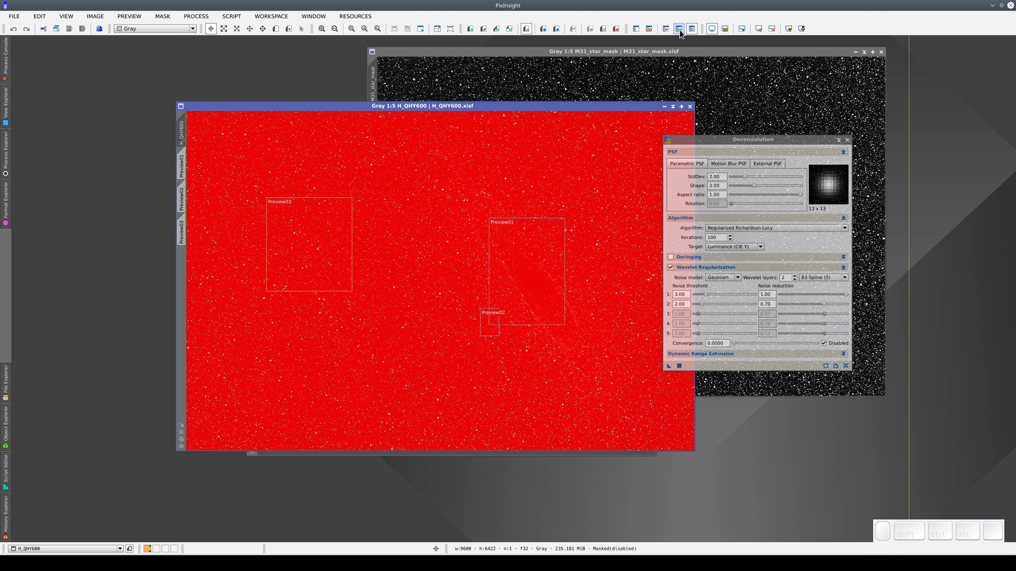
{"action": "left_click", "coordinate": [681, 33]}
{"action": "left_click", "coordinate": [680, 33]}
{"action": "left_click", "coordinate": [680, 32]}
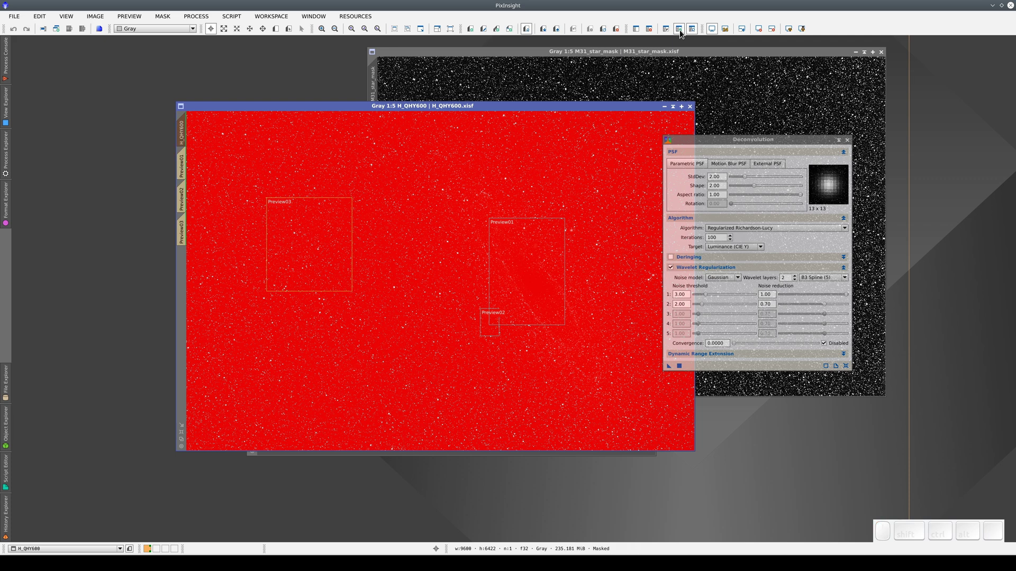
{"action": "left_click", "coordinate": [681, 32]}
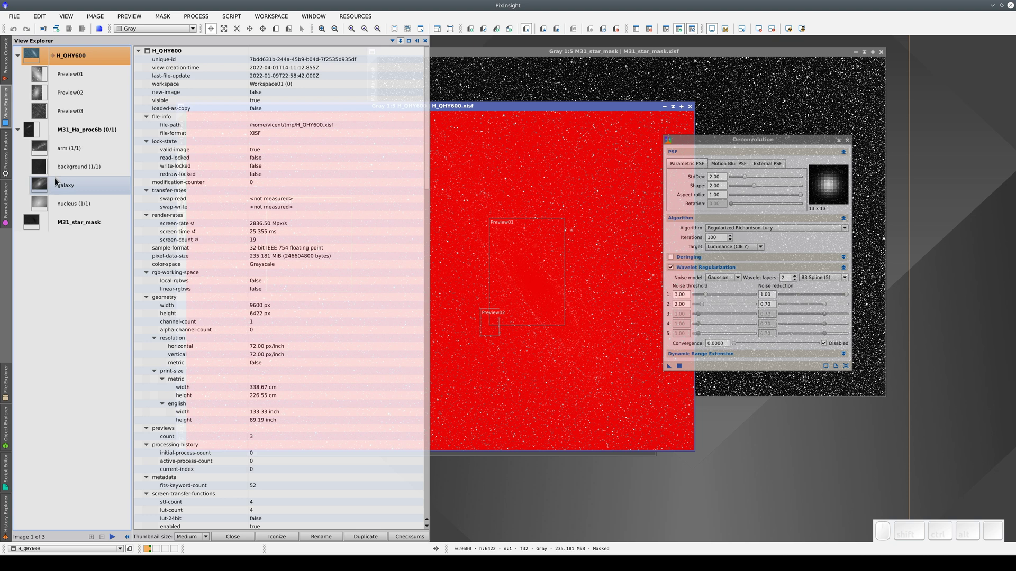
Show Preview02's geometry and the arm preview's astrometric properties in View Explorer
{"action": "left_click", "coordinate": [59, 70]}
{"action": "left_click", "coordinate": [61, 93]}
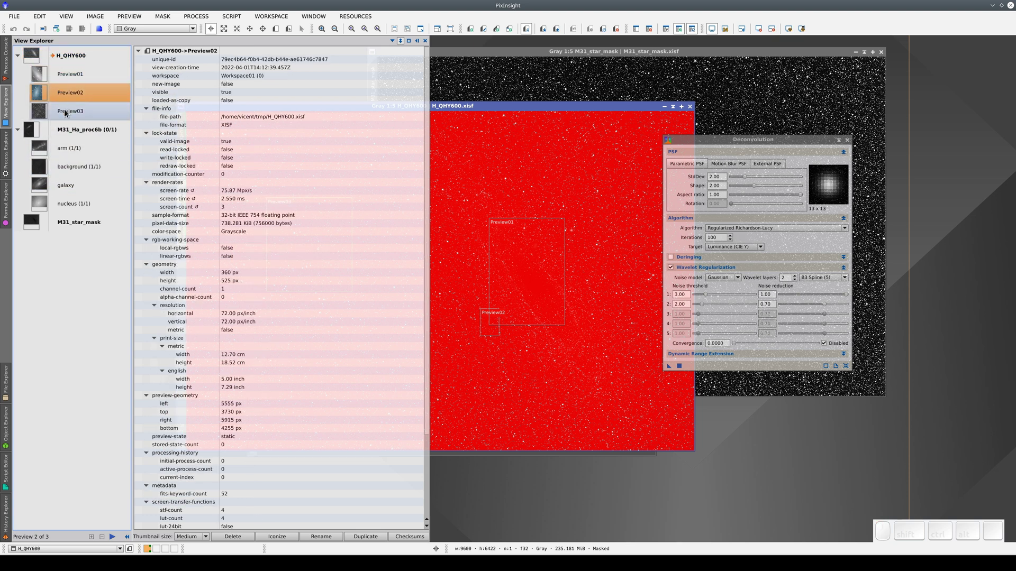
{"action": "left_click", "coordinate": [66, 110]}
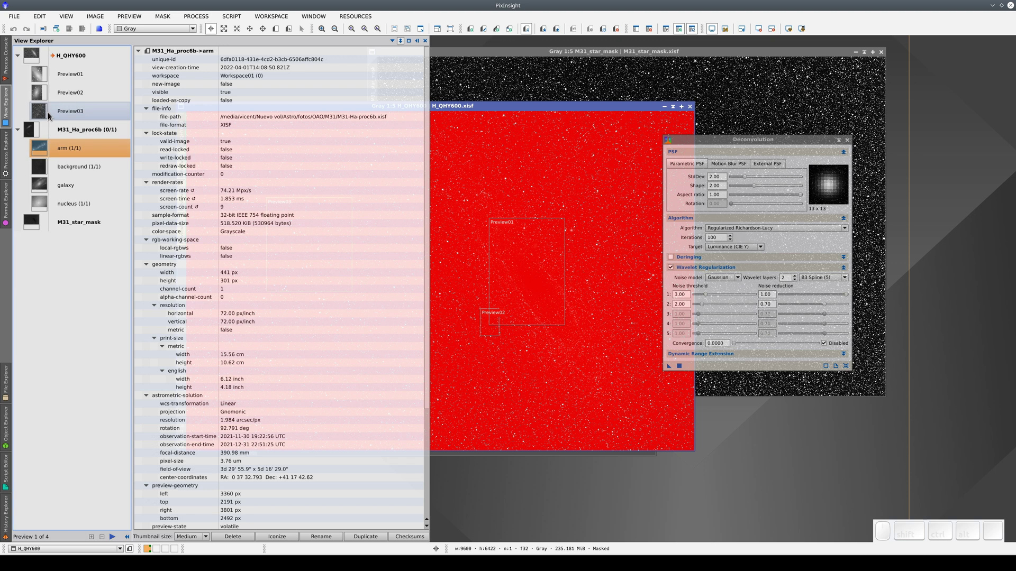